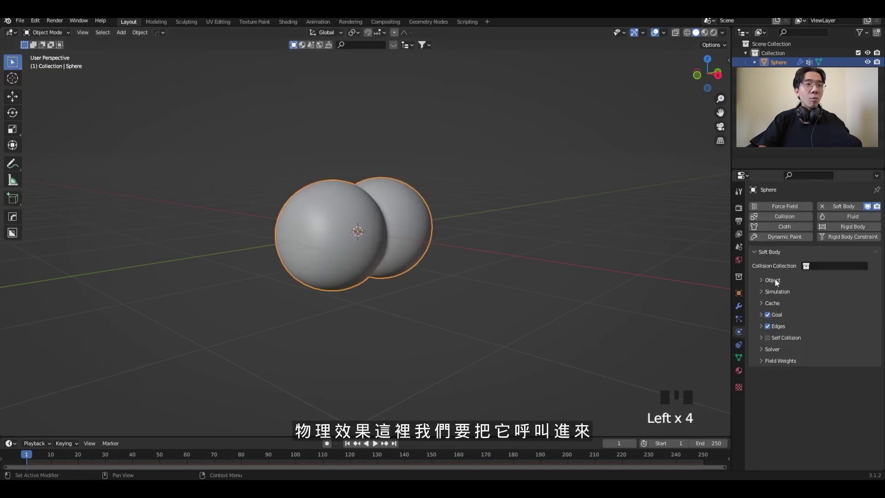
- Enable the soft body goal with its vertex group, damping 10, edge stiffness and self collision
{"action": "left_click_drag", "start_coordinate": [779, 279], "coordinate": [769, 409]}
{"action": "left_click", "coordinate": [769, 408]}
{"action": "left_click", "coordinate": [761, 407]}
{"action": "scroll", "scroll_direction": "down", "scroll_amount": 3}
{"action": "left_click", "coordinate": [762, 379]}
{"action": "scroll", "scroll_direction": "down", "scroll_amount": 3}
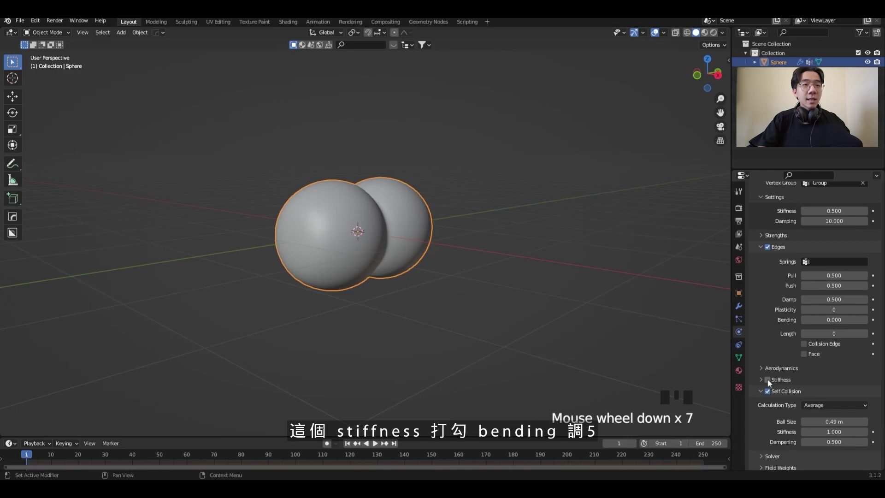
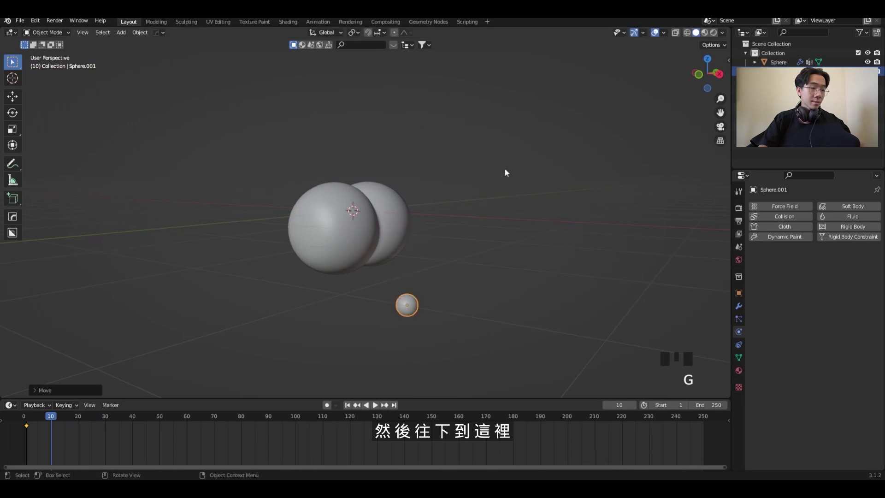
- Keyframe the small sphere's location, then lower it below the double sphere and key it again
{"action": "key", "text": "i"}
{"action": "left_click", "coordinate": [350, 407]}
{"action": "left_click_drag", "start_coordinate": [442, 269], "coordinate": [378, 202]}
{"action": "left_click", "coordinate": [378, 203]}
{"action": "left_click", "coordinate": [410, 125]}
{"action": "left_click_drag", "start_coordinate": [796, 221], "coordinate": [579, 215]}
{"action": "key", "text": "space"}
- Give the small sphere collision physics and shift its second keyframe later in the timeline
{"action": "middle_click", "coordinate": [340, 404]}
{"action": "key", "text": "space"}
{"action": "left_click", "coordinate": [355, 403]}
{"action": "key", "text": "space"}
{"action": "key", "text": "space"}
{"action": "left_click", "coordinate": [348, 409]}
{"action": "key", "text": "g"}
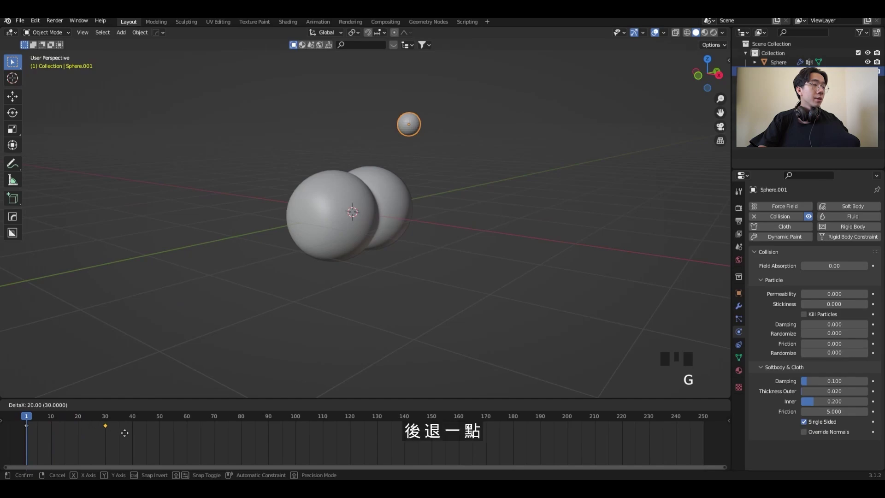
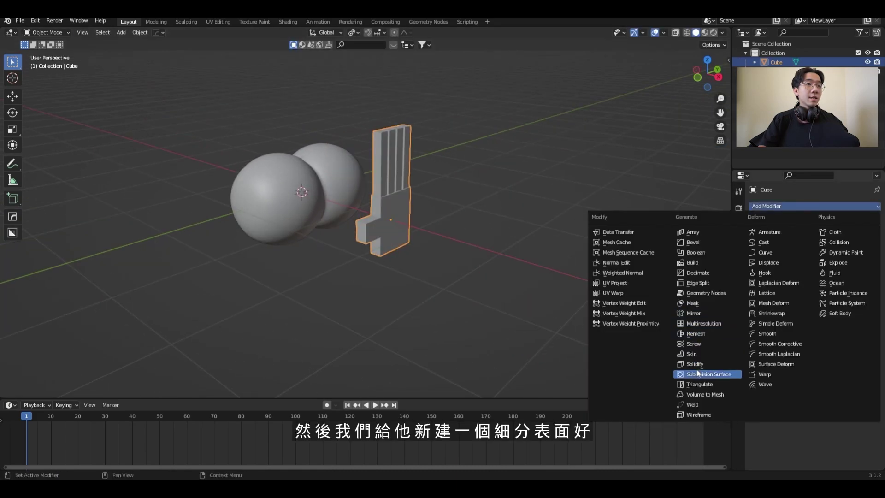
- Add a Subdivision Surface modifier to the hand and edge loops slid toward the fingertips
{"action": "left_click", "coordinate": [700, 374]}
{"action": "left_click_drag", "start_coordinate": [461, 256], "coordinate": [439, 115]}
{"action": "key", "text": "Tab"}
{"action": "scroll", "scroll_direction": "up", "scroll_amount": 3}
{"action": "key", "text": "ctrl+r"}
{"action": "key", "text": "ctrl+r"}
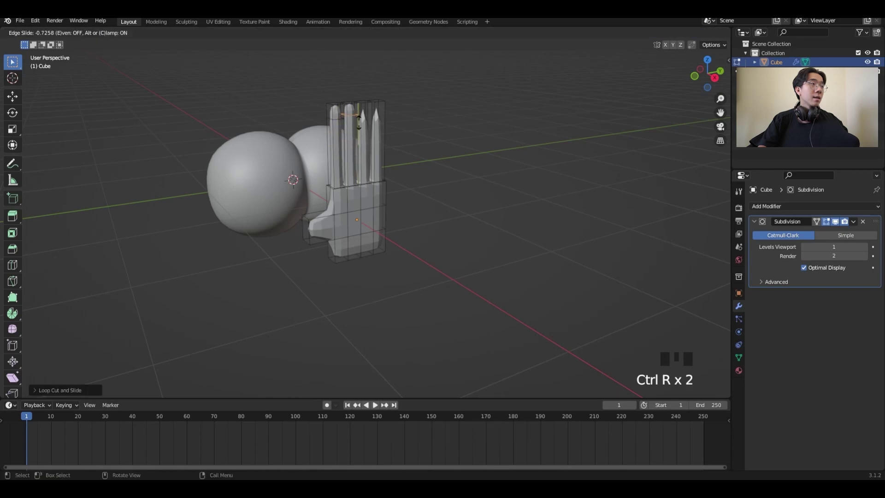
{"action": "key", "text": "ctrl+r"}
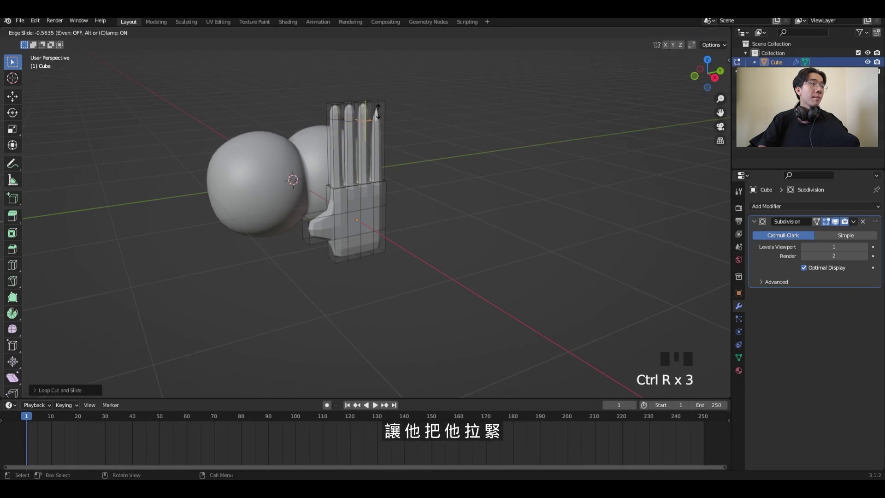
{"action": "key", "text": "ctrl+r"}
{"action": "key", "text": "ctrl+r"}
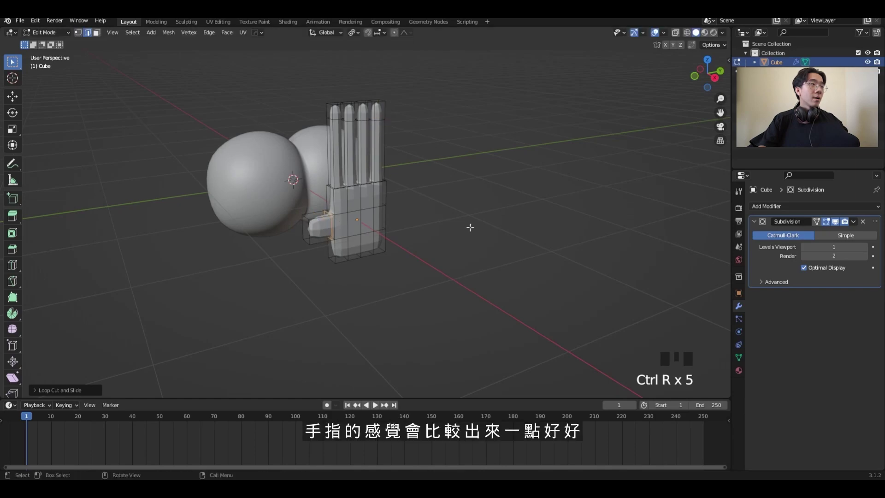
- Leave Edit Mode and reposition the smoothed hand beside the spheres
{"action": "left_click", "coordinate": [681, 38]}
{"action": "key", "text": "g"}
{"action": "left_click_drag", "start_coordinate": [487, 160], "coordinate": [462, 196]}
{"action": "left_click", "coordinate": [462, 197]}
{"action": "left_click_drag", "start_coordinate": [555, 145], "coordinate": [548, 161]}
{"action": "left_click_drag", "start_coordinate": [547, 162], "coordinate": [521, 194]}
{"action": "key", "text": "ctrl+a"}
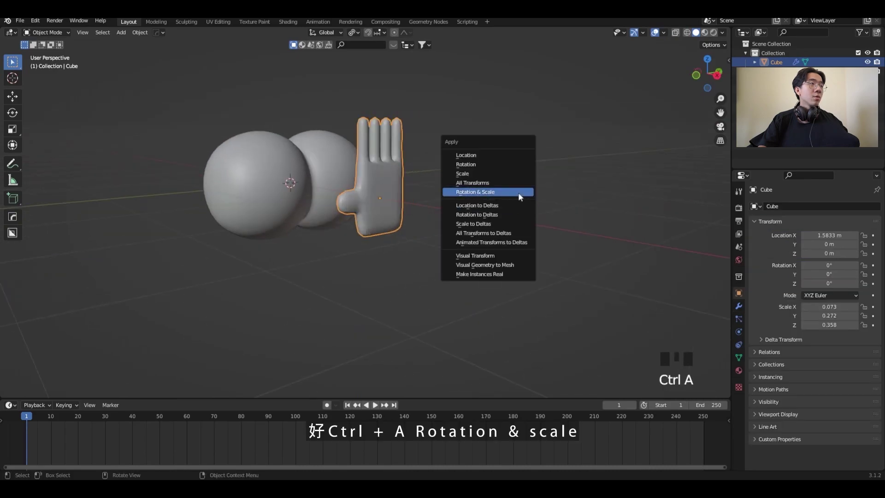
- Apply the hand's rotation and scale, pose it tilted beside the sphere in front view and key location and rotation
{"action": "middle_click", "coordinate": [469, 238]}
{"action": "key", "text": "KP_1"}
{"action": "key", "text": "g"}
{"action": "key", "text": "r"}
{"action": "key", "text": "g"}
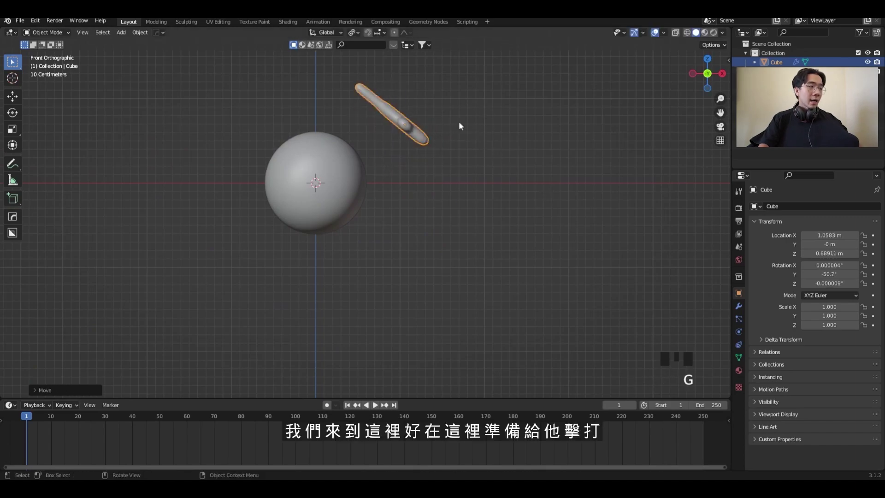
{"action": "key", "text": "i"}
{"action": "left_click_drag", "start_coordinate": [112, 427], "coordinate": [434, 121]}
{"action": "key", "text": "g"}
{"action": "key", "text": "r"}
{"action": "left_click", "coordinate": [353, 407]}
{"action": "key", "text": "space"}
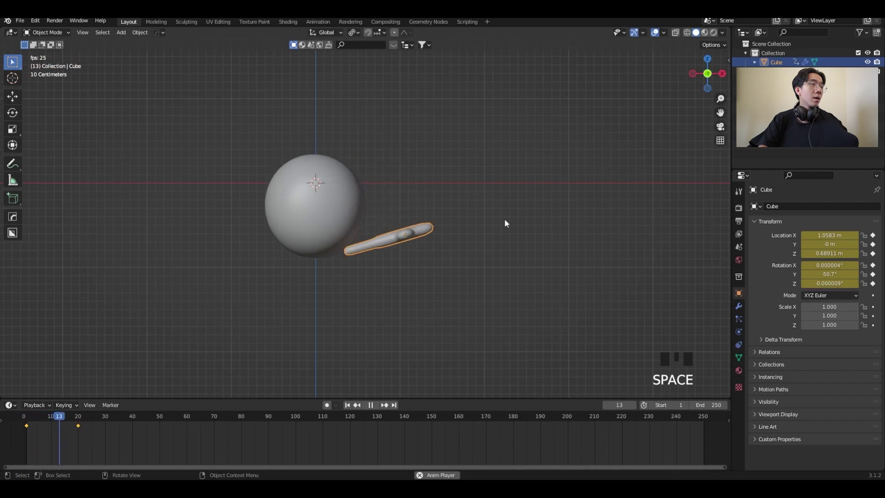
- From top view move the hand along Y, key it, and reposition its pose at frame 20
{"action": "left_click_drag", "start_coordinate": [492, 192], "coordinate": [413, 210]}
{"action": "left_click", "coordinate": [413, 210]}
{"action": "left_click_drag", "start_coordinate": [413, 210], "coordinate": [404, 228]}
{"action": "key", "text": "KP_7"}
{"action": "key", "text": "g"}
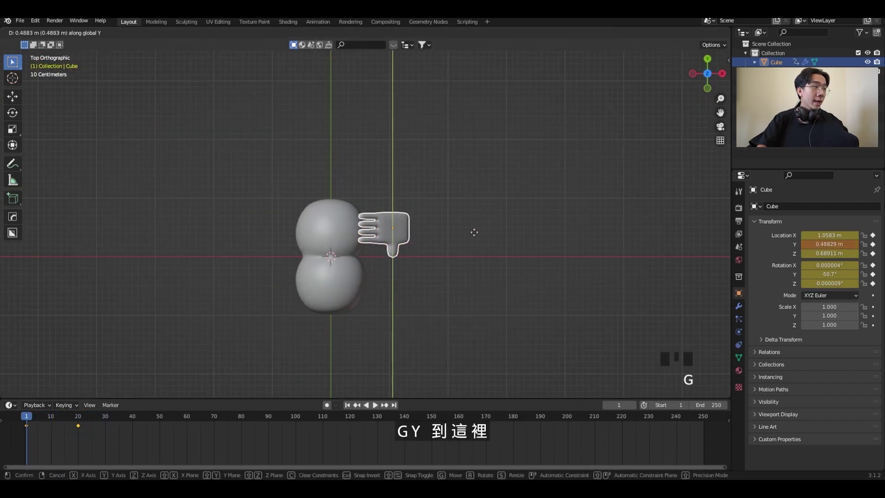
{"action": "key", "text": "i"}
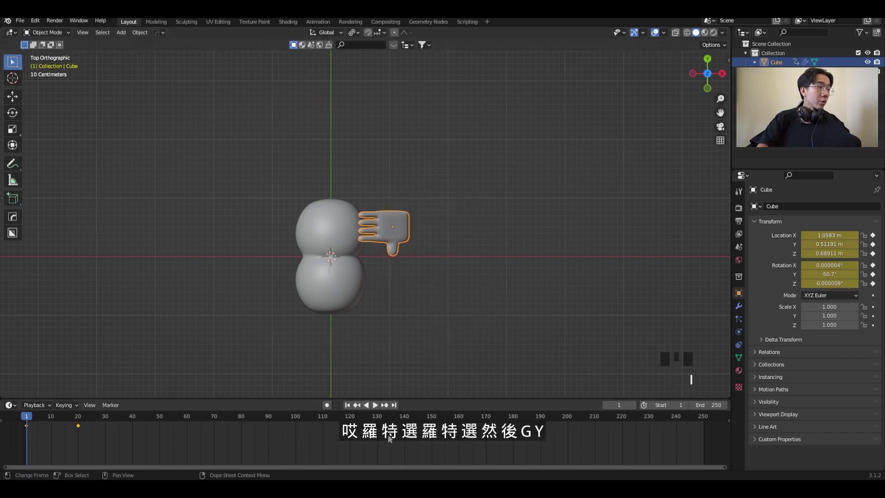
{"action": "left_click", "coordinate": [389, 405]}
{"action": "key", "text": "g"}
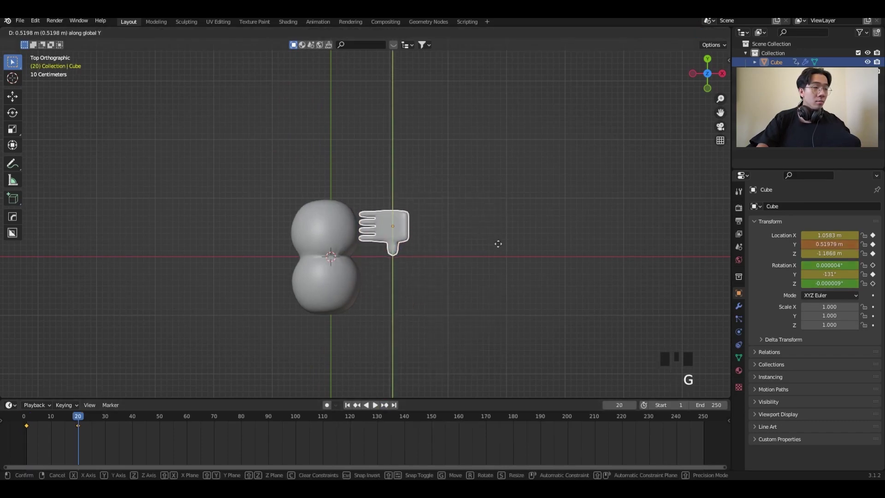
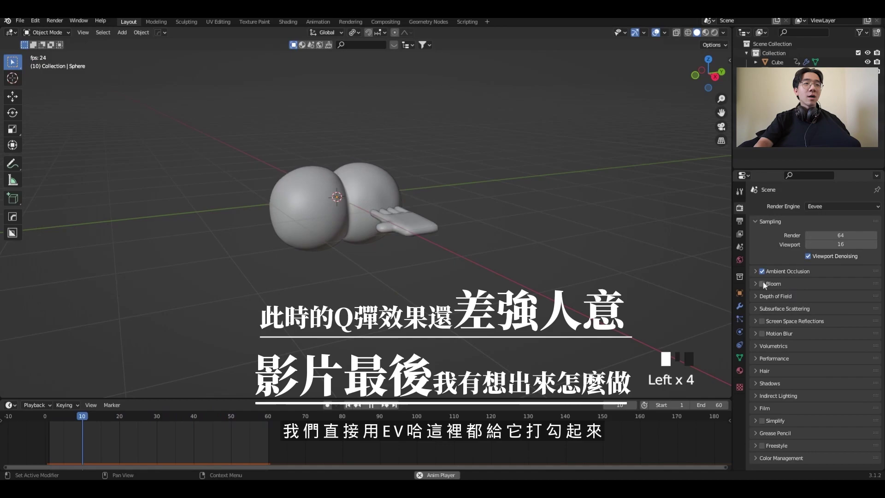
- Turn on Ambient Occlusion and Bloom, then add a plane under the spheres scaled into a wide floor
{"action": "left_click", "coordinate": [767, 321]}
{"action": "left_click", "coordinate": [767, 337]}
{"action": "scroll", "scroll_direction": "down", "scroll_amount": 3}
{"action": "left_click_drag", "start_coordinate": [394, 161], "coordinate": [487, 119]}
{"action": "key", "text": "shift+a"}
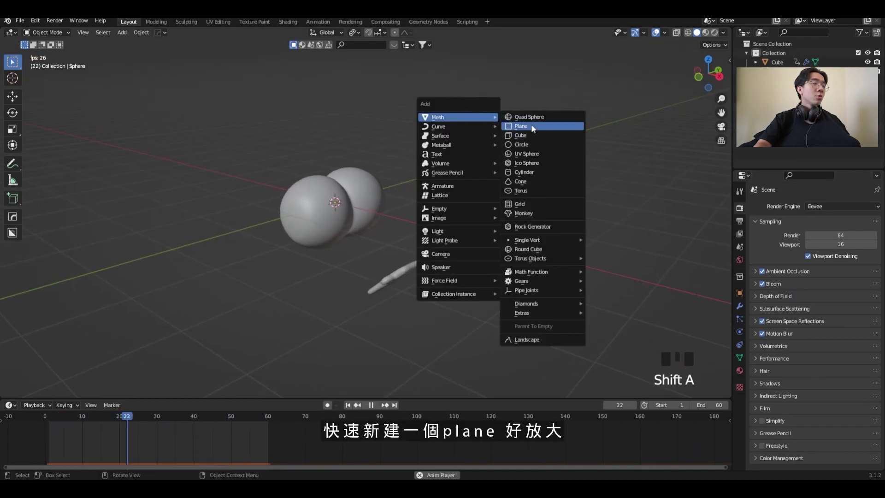
{"action": "key", "text": "g"}
{"action": "key", "text": "s"}
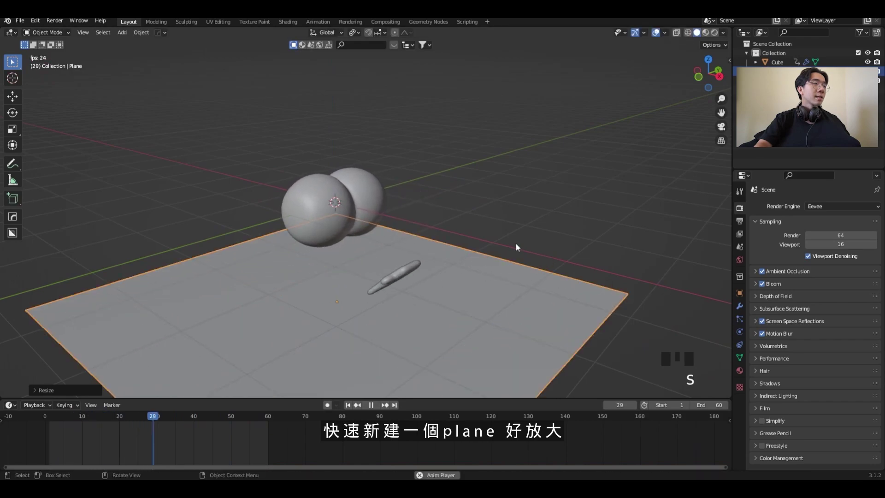
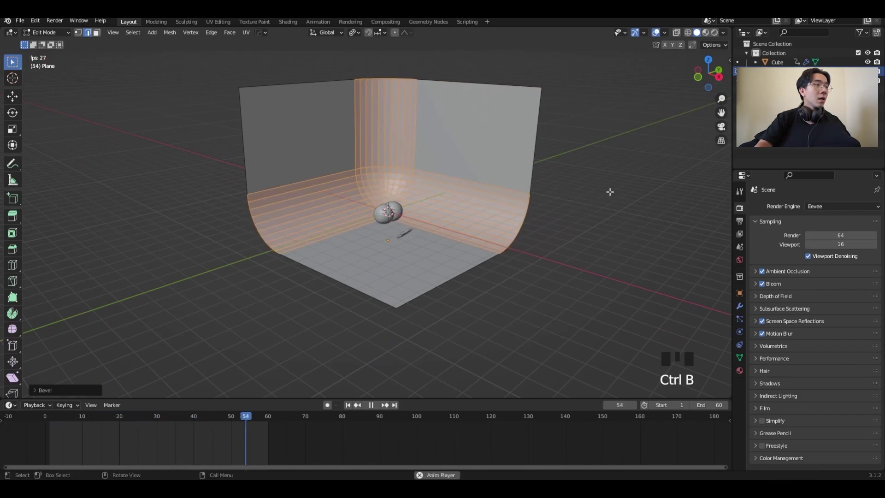
- Extrude the floor into backdrop walls and bevel the corners into curves
{"action": "left_click_drag", "start_coordinate": [535, 154], "coordinate": [555, 195]}
{"action": "left_click_drag", "start_coordinate": [555, 195], "coordinate": [551, 189]}
{"action": "left_click", "coordinate": [550, 189]}
{"action": "scroll", "scroll_direction": "up", "scroll_amount": 3}
{"action": "left_click_drag", "start_coordinate": [442, 182], "coordinate": [481, 174]}
{"action": "key", "text": "shift+a"}
{"action": "middle_click", "coordinate": [449, 239]}
- Frame the spheres through the camera and add a point light moved along X above them
{"action": "key", "text": "KP_0"}
{"action": "key", "text": "g"}
{"action": "key", "text": "shift+a"}
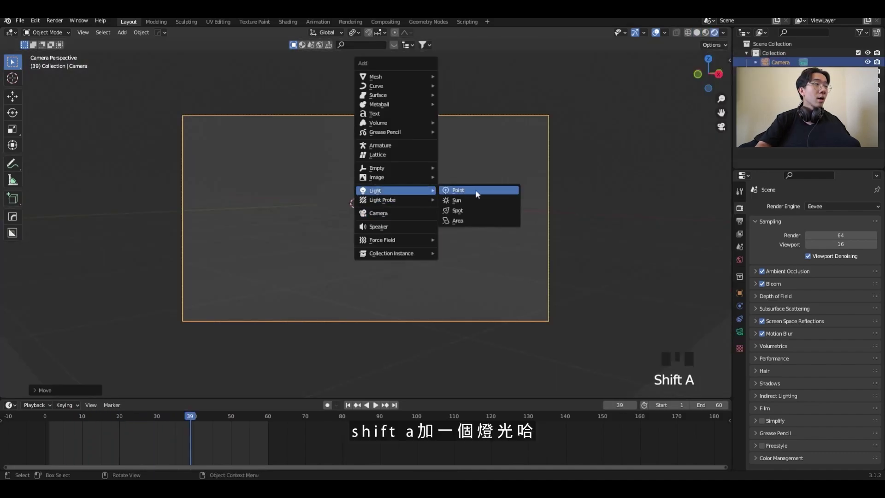
{"action": "key", "text": "g"}
{"action": "key", "text": "g"}
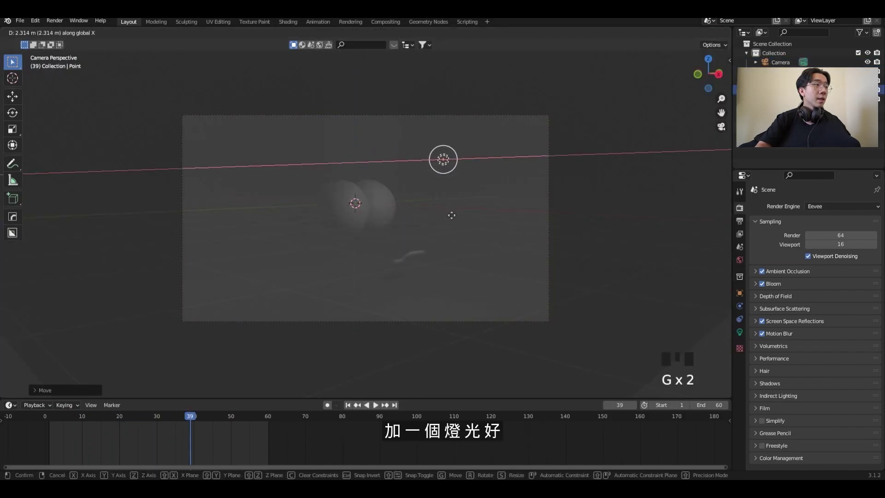
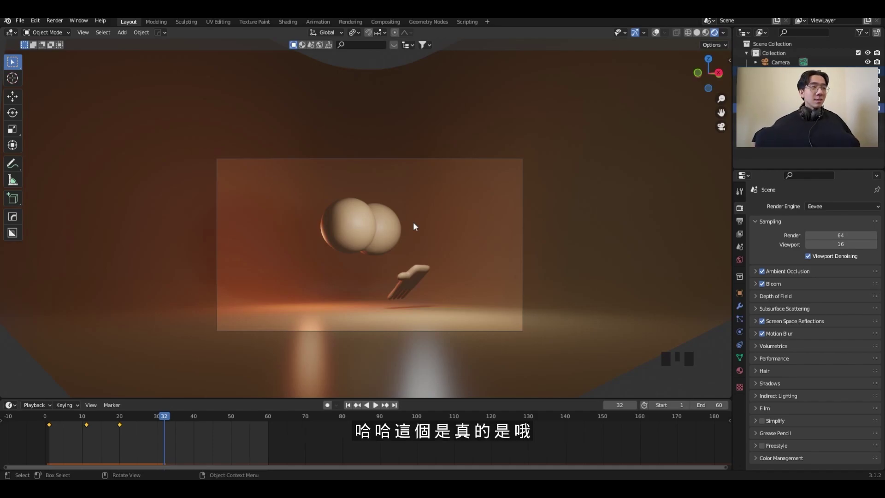
{"action": "left_click_drag", "start_coordinate": [451, 231], "coordinate": [451, 232]}
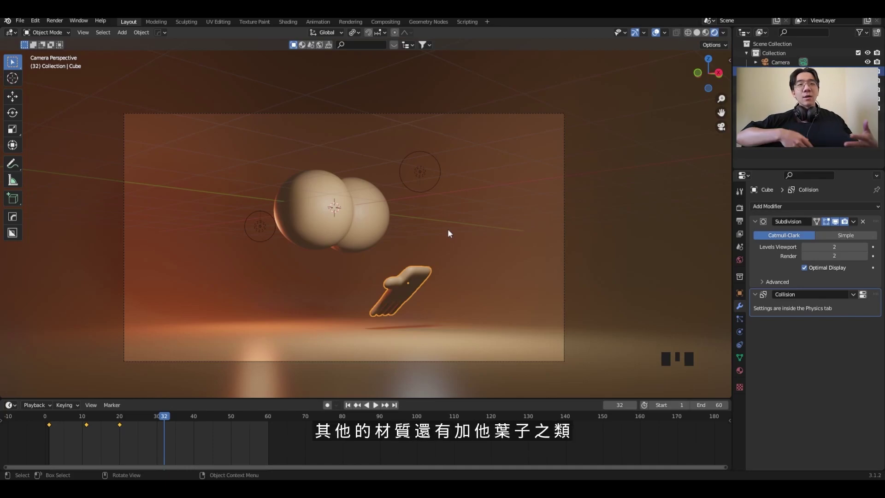
{"action": "left_click", "coordinate": [363, 239]}
{"action": "left_click_drag", "start_coordinate": [397, 183], "coordinate": [394, 192]}
{"action": "scroll", "scroll_direction": "up", "scroll_amount": 3}
{"action": "left_click_drag", "start_coordinate": [399, 173], "coordinate": [403, 150]}
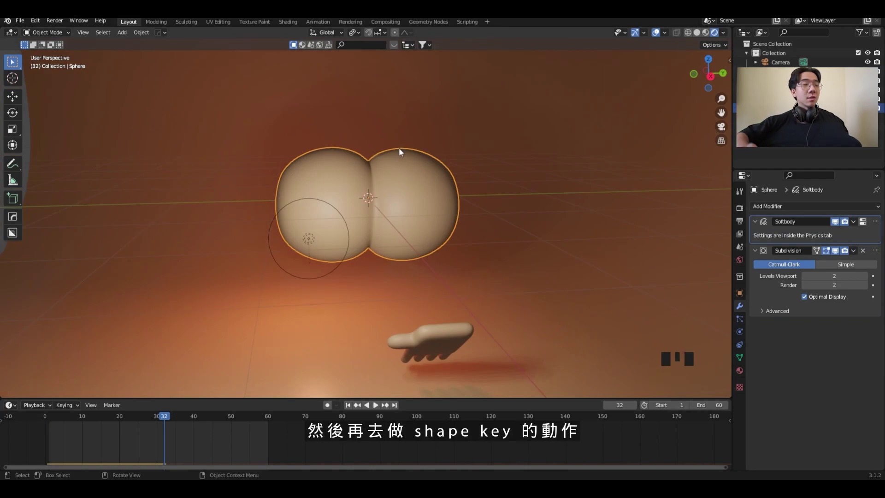
{"action": "scroll", "scroll_direction": "down", "scroll_amount": 3}
{"action": "left_click_drag", "start_coordinate": [427, 270], "coordinate": [432, 249]}
{"action": "scroll", "scroll_direction": "up", "scroll_amount": 3}
{"action": "left_click_drag", "start_coordinate": [435, 236], "coordinate": [411, 205]}
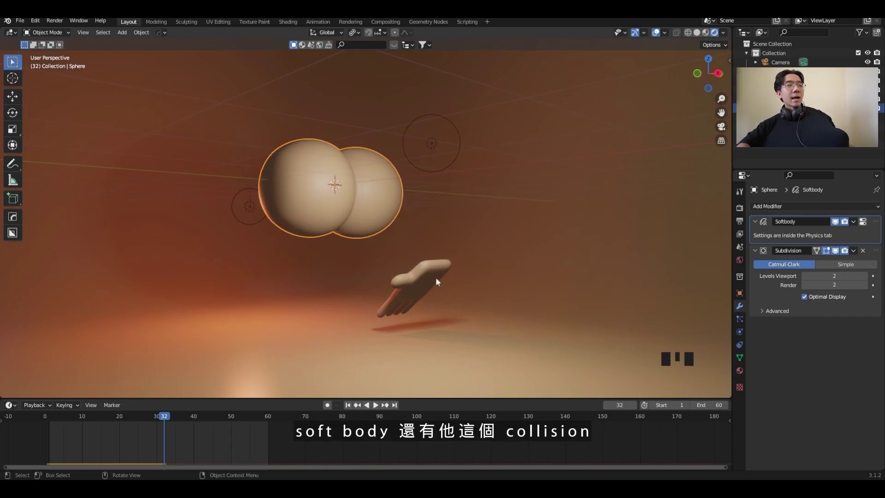
{"action": "left_click", "coordinate": [437, 279]}
{"action": "left_click_drag", "start_coordinate": [451, 231], "coordinate": [403, 189]}
{"action": "left_click", "coordinate": [404, 189]}
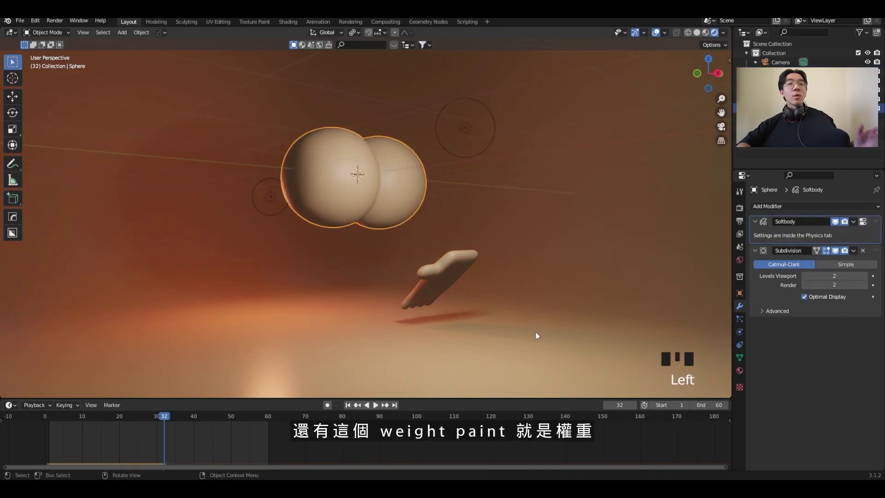